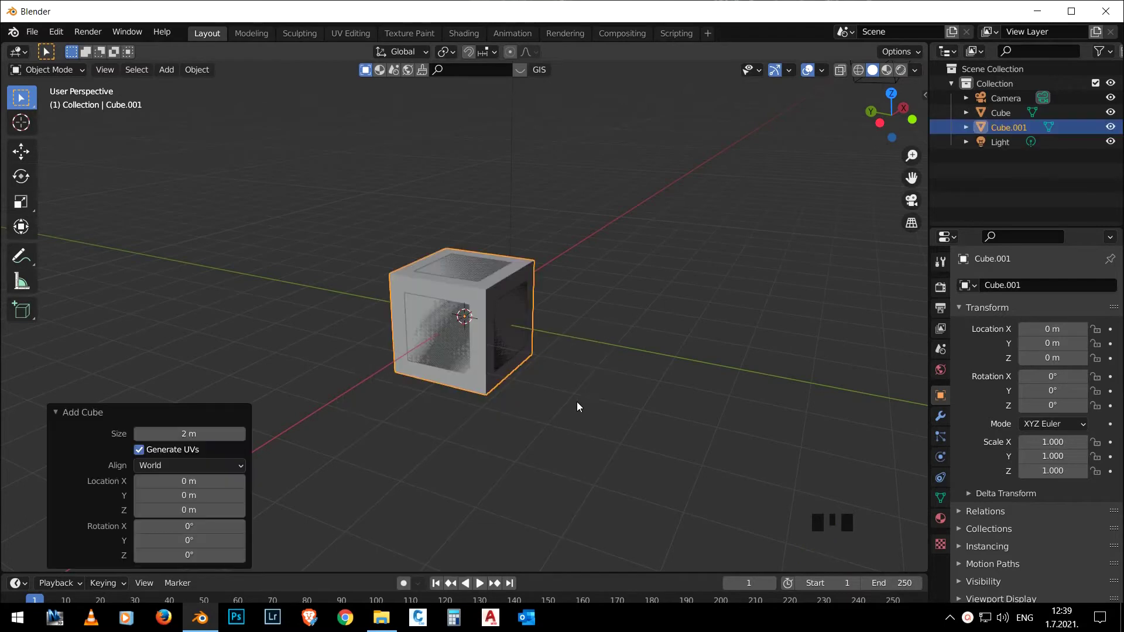
- Move the new cube along Y away from the rounded cube and stretch it into a longer box
drag(595, 389, 477, 383)
key(g)
scroll(down, 3)
drag(601, 400, 514, 409)
key(s)
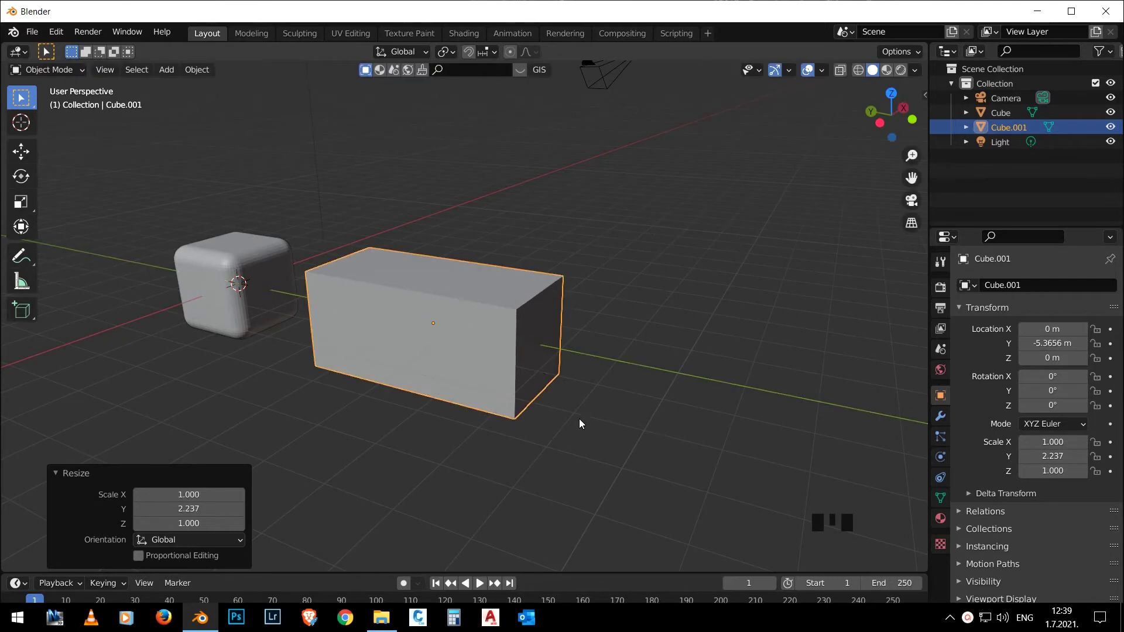
drag(455, 374, 496, 385)
scroll(down, 3)
- Push the box further along Y clear of the rounded cube and lengthen it to Y scale 4.583
key(g)
scroll(down, 3)
drag(591, 397, 494, 392)
scroll(up, 3)
drag(500, 396, 497, 396)
key(s)
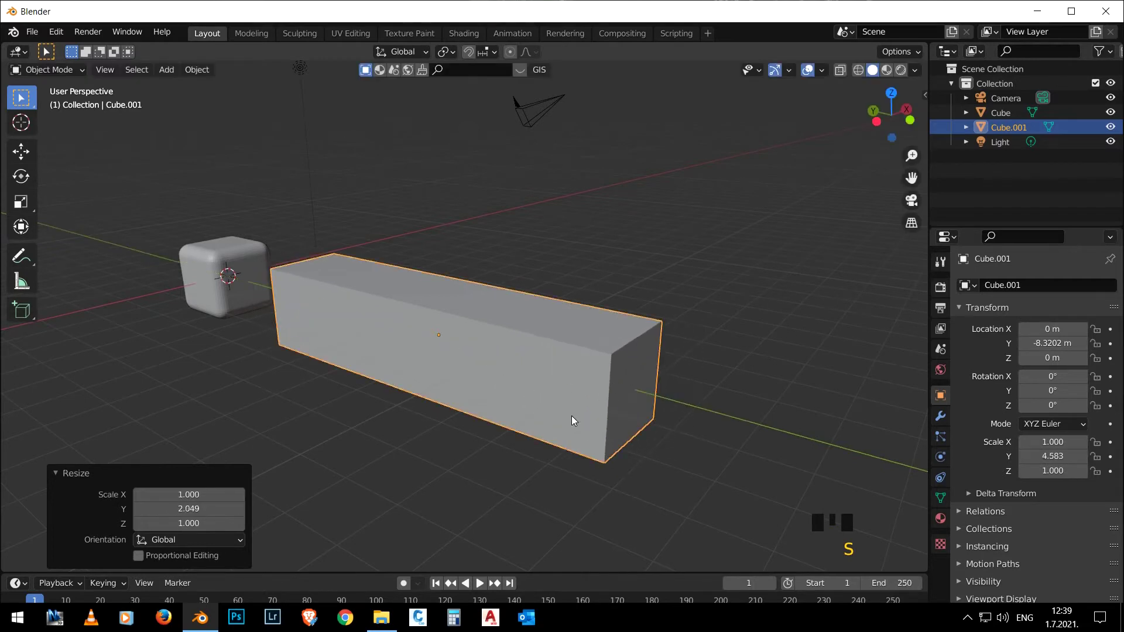
drag(524, 400, 471, 388)
- Bevel all the box's edges with 12 segments, giving a stretched, uneven rounding along its length
key(Tab)
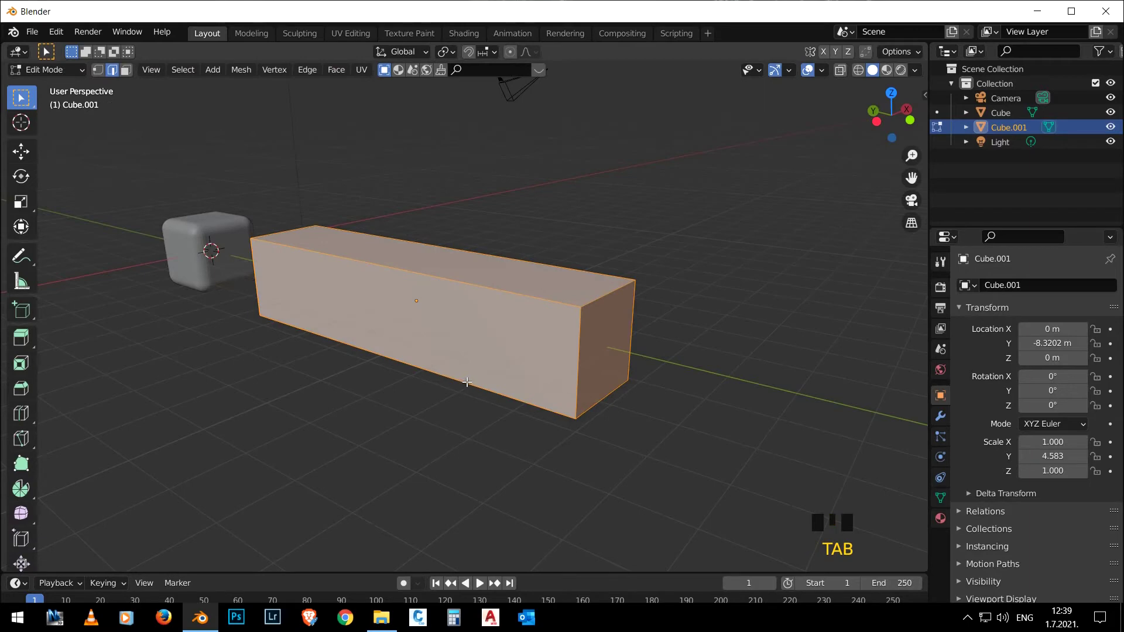
key(ctrl+b)
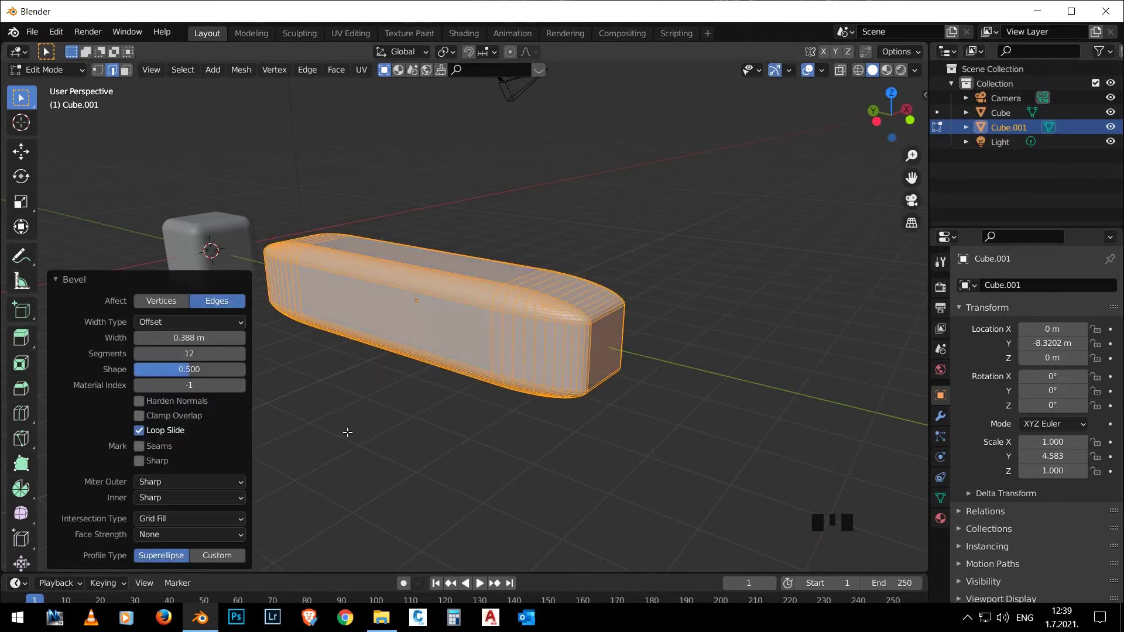
drag(195, 377, 226, 385)
middle_click(403, 404)
click(401, 407)
key(Tab)
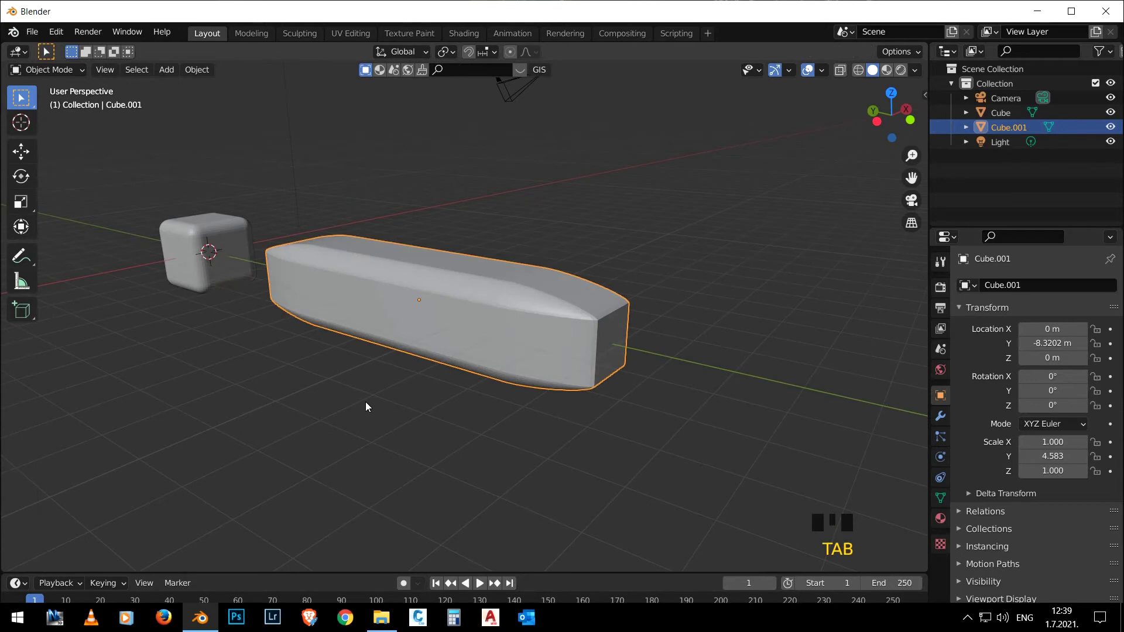
- Undo the uneven bevel and apply All Transforms so the box's scale reads 1.000 on every axis
key(ctrl+z)
key(ctrl+z)
key(ctrl+z)
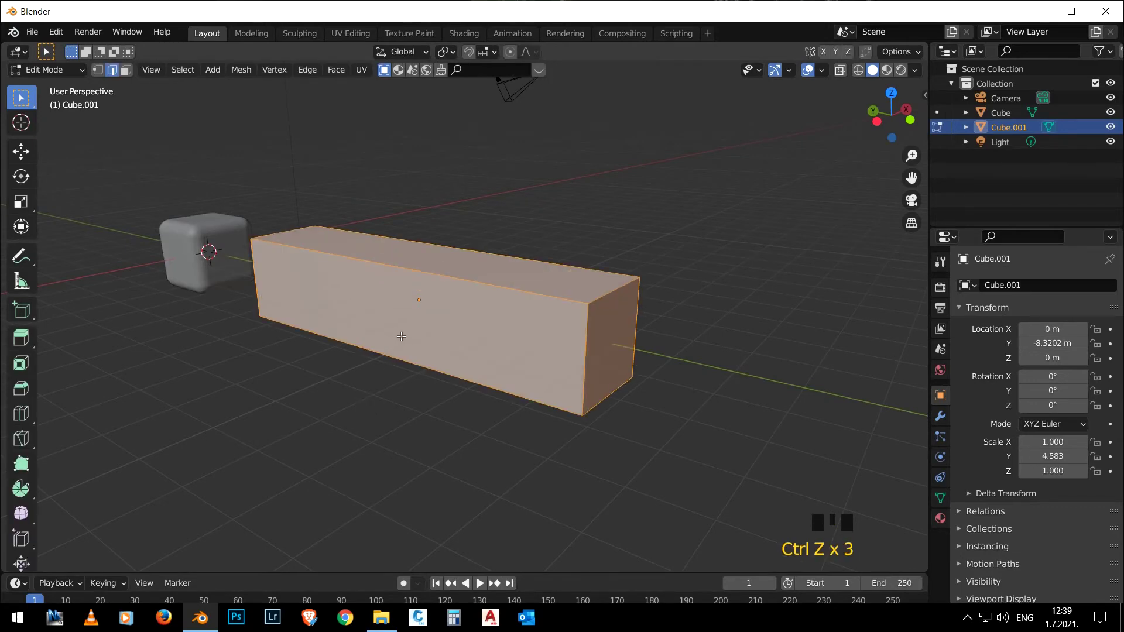
key(Tab)
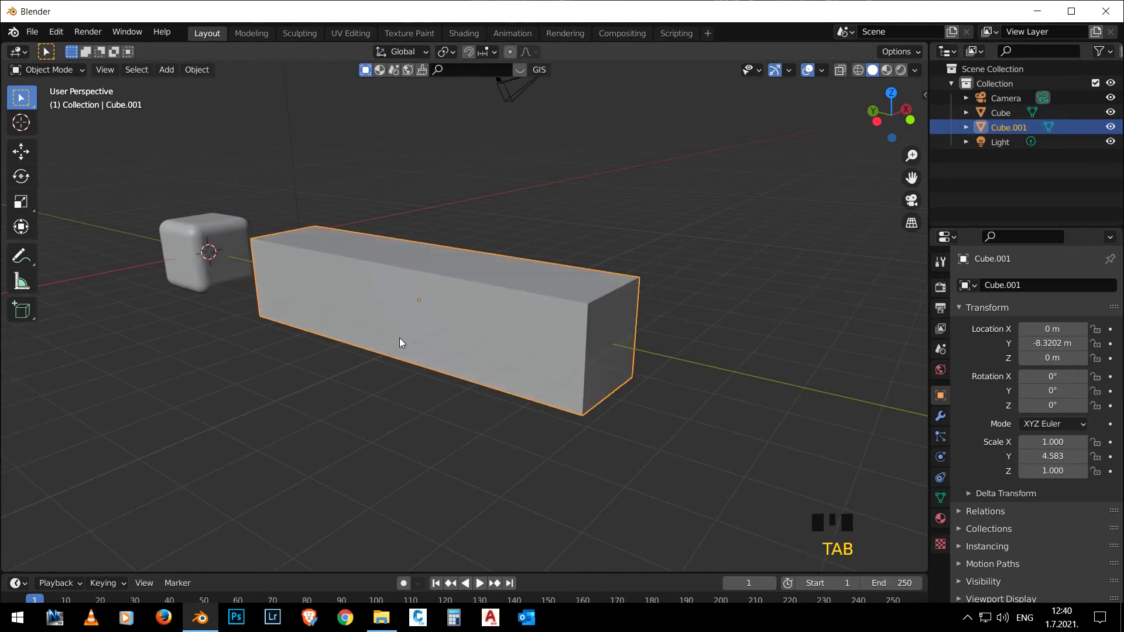
key(ctrl+a)
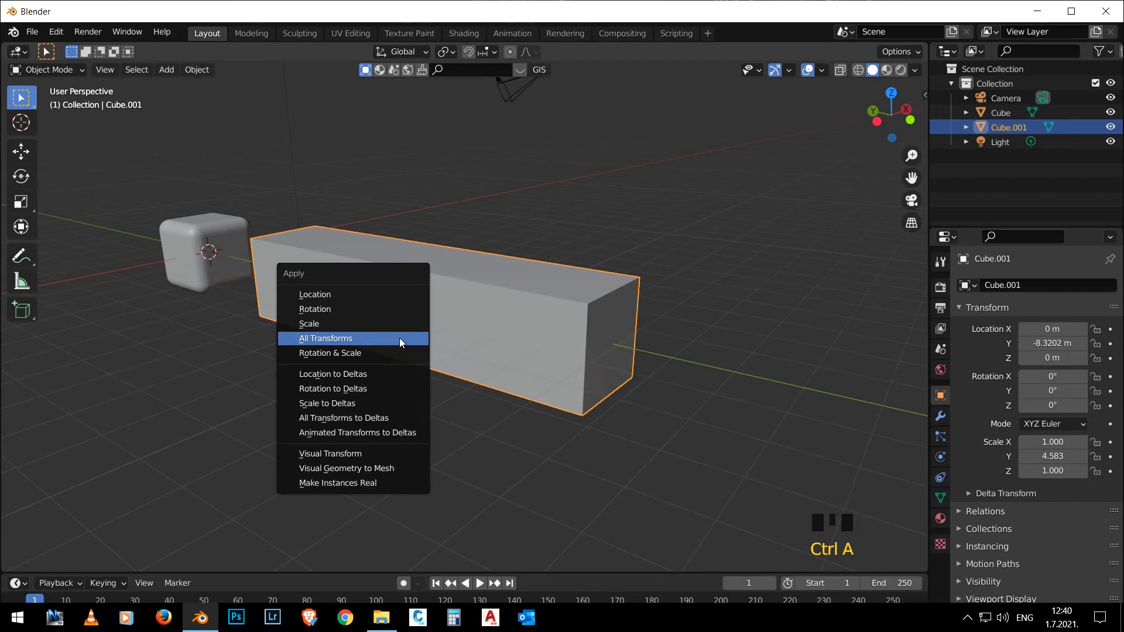
drag(208, 79, 411, 124)
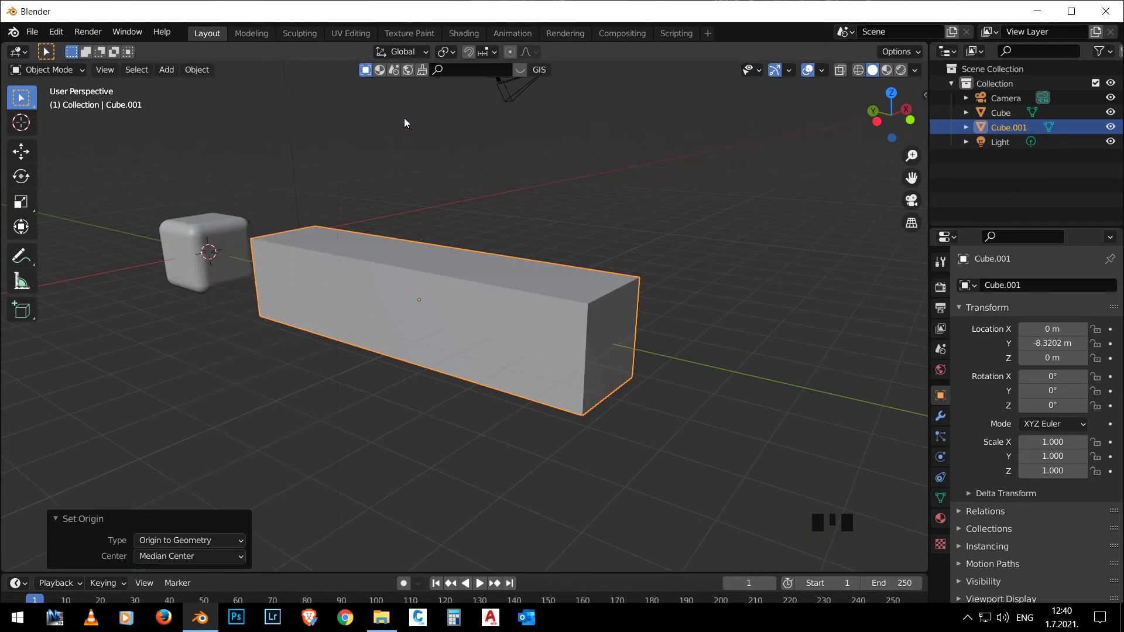
- Bevel the box's edges again evenly with 12 segments, width 0.401 m and shape 0.292
key(Tab)
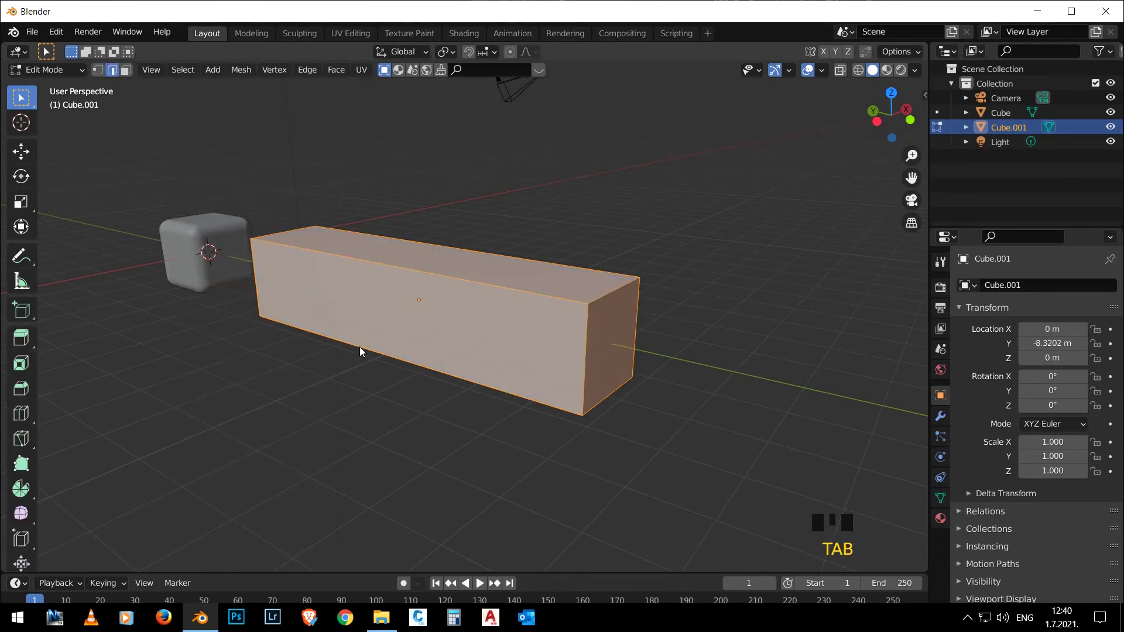
key(ctrl+b)
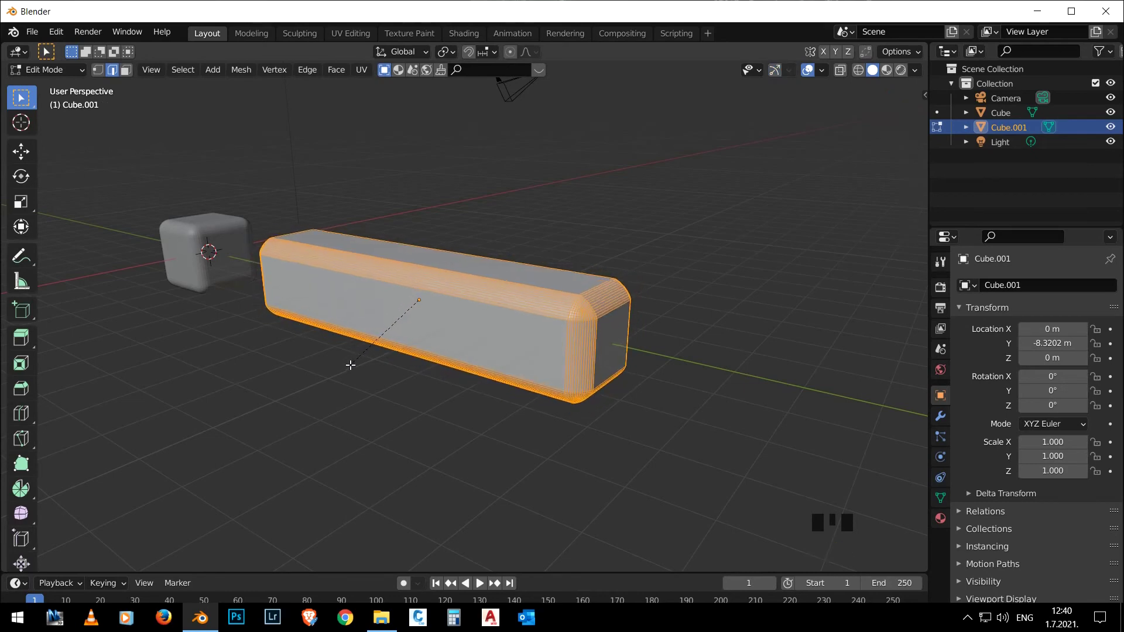
scroll(up, 3)
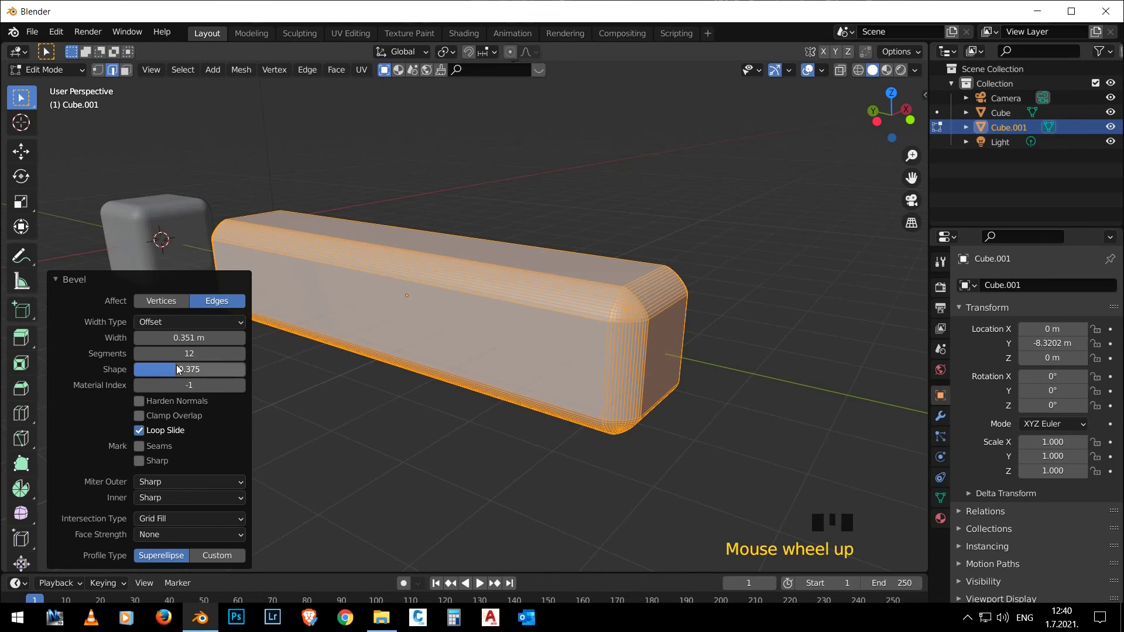